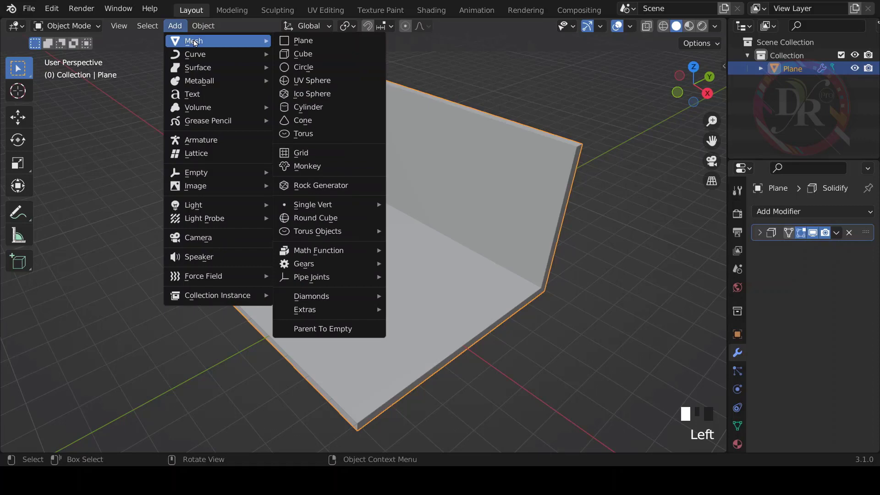
Add a cube on the room floor, scale it up and begin stretching it along Z in Edit Mode.
{"action": "scroll", "scroll_direction": "down", "scroll_amount": 3}
{"action": "left_click_drag", "start_coordinate": [443, 240], "coordinate": [99, 45]}
{"action": "left_click_drag", "start_coordinate": [87, 28], "coordinate": [119, 30]}
{"action": "left_click_drag", "start_coordinate": [208, 126], "coordinate": [111, 172]}
{"action": "left_click_drag", "start_coordinate": [19, 167], "coordinate": [357, 221]}
{"action": "left_click", "coordinate": [362, 214]}
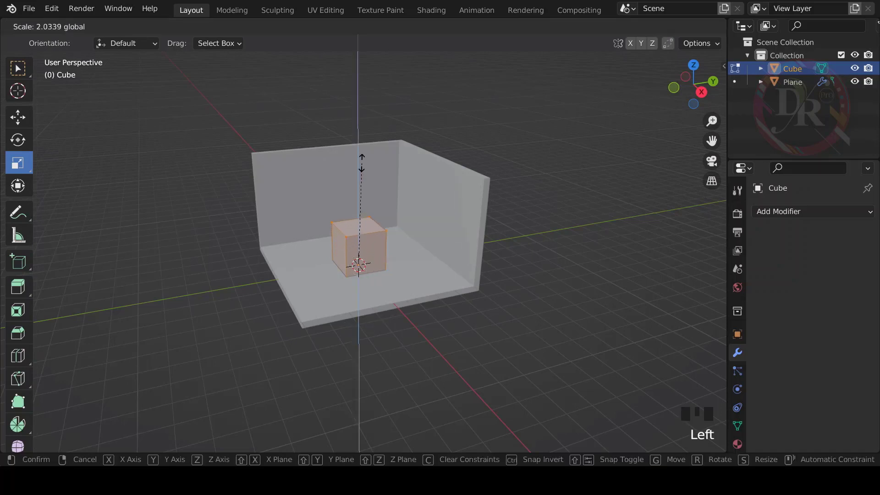
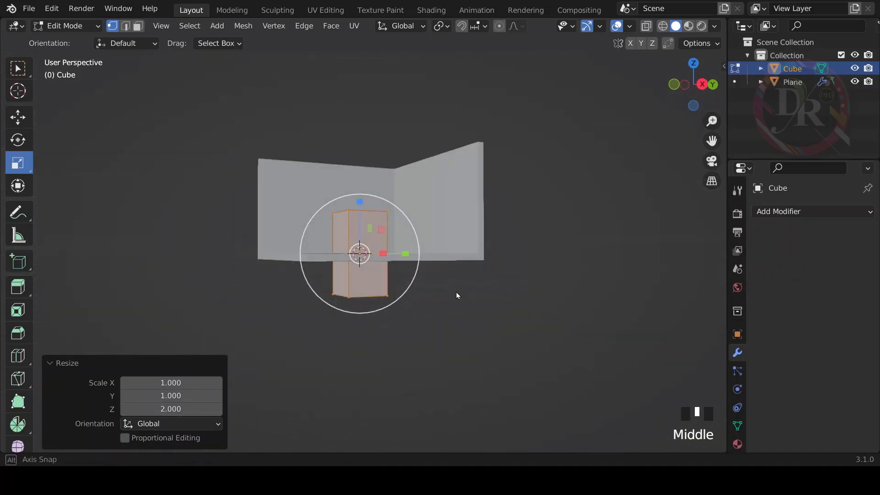
Scale the cube by 2 along Z and 0.5 along Y into a tall, narrow upright slab.
{"action": "scroll", "scroll_direction": "up", "scroll_amount": 3}
{"action": "scroll", "scroll_direction": "up", "scroll_amount": 3}
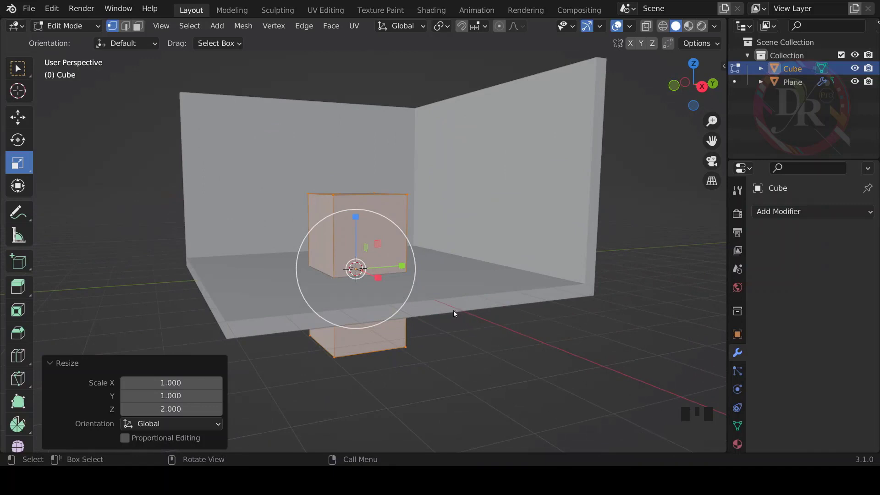
{"action": "left_click_drag", "start_coordinate": [478, 291], "coordinate": [400, 275]}
{"action": "left_click", "coordinate": [401, 275]}
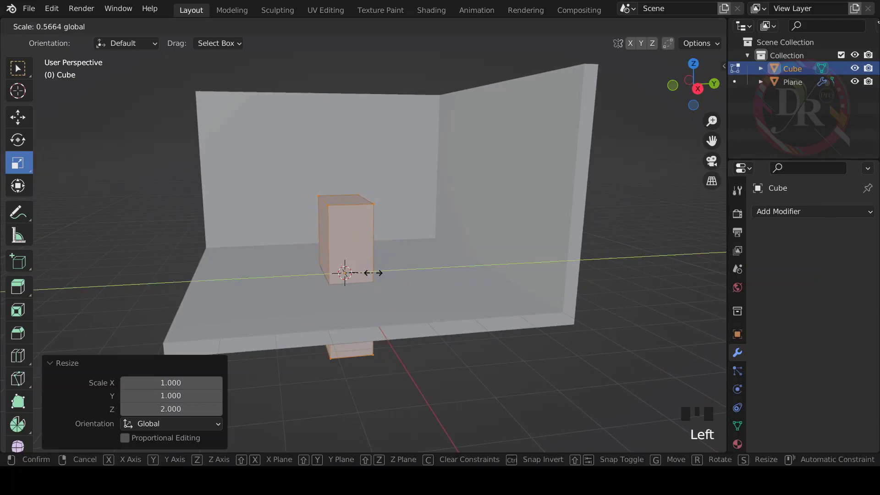
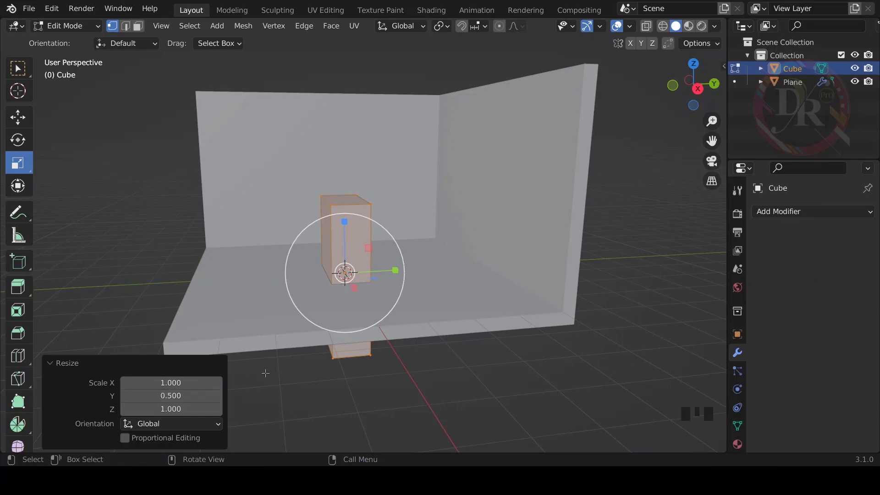
{"action": "left_click_drag", "start_coordinate": [485, 273], "coordinate": [522, 260]}
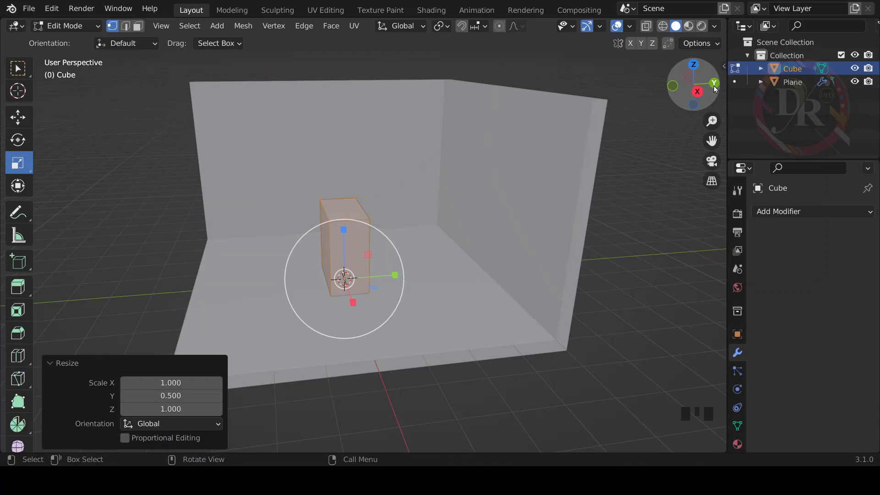
In back orthographic view with X-ray on, raise the slab 2.5 m along Z.
{"action": "left_click", "coordinate": [717, 90]}
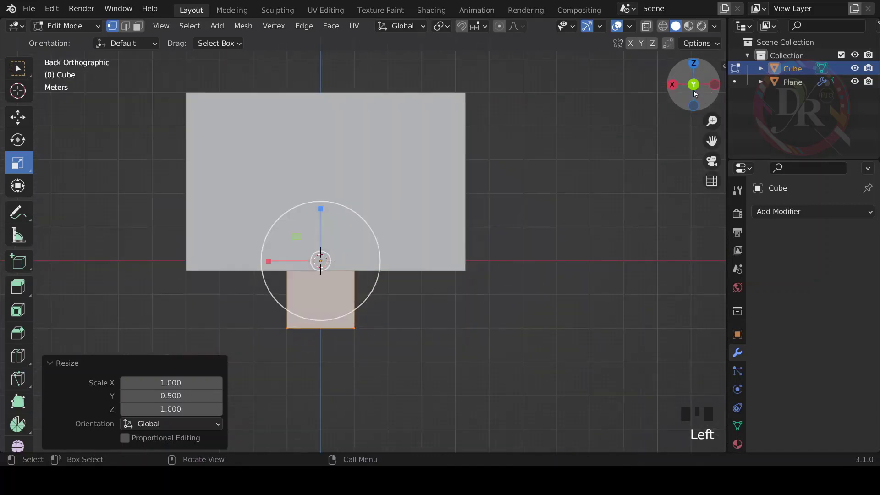
{"action": "left_click", "coordinate": [667, 33]}
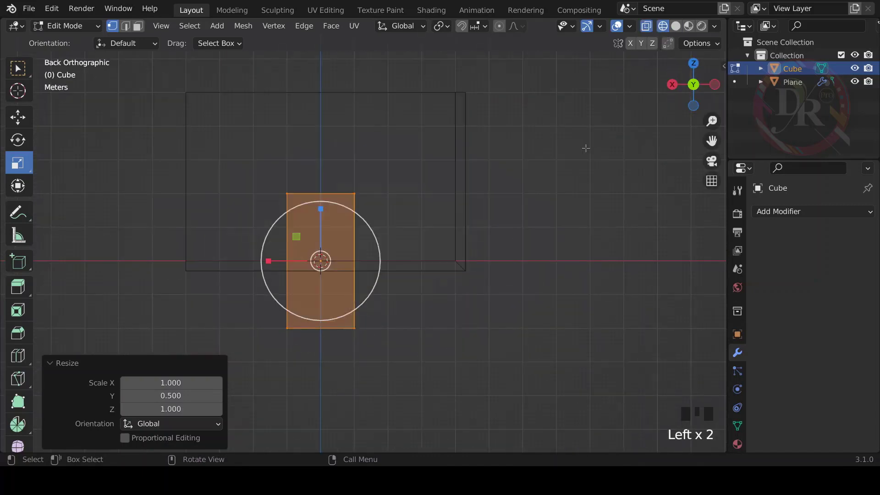
{"action": "left_click_drag", "start_coordinate": [21, 124], "coordinate": [527, 303]}
{"action": "scroll", "scroll_direction": "up", "scroll_amount": 3}
{"action": "left_click_drag", "start_coordinate": [567, 245], "coordinate": [375, 288]}
{"action": "left_click", "coordinate": [375, 288]}
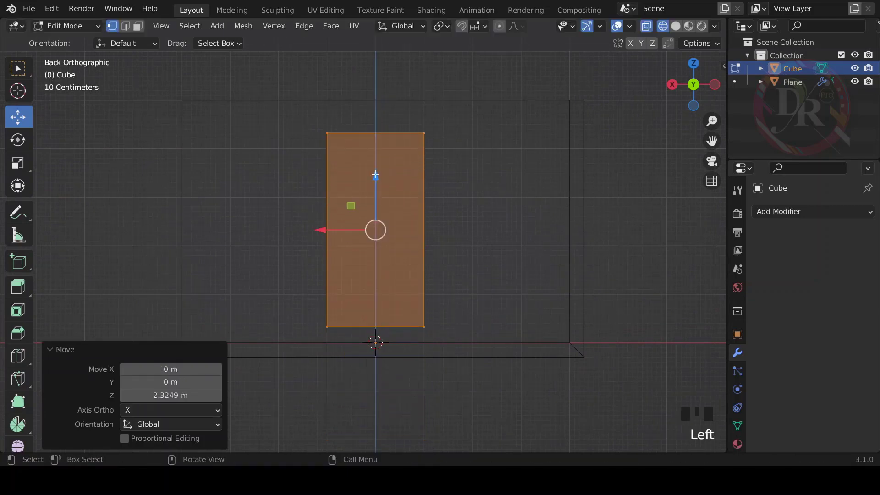
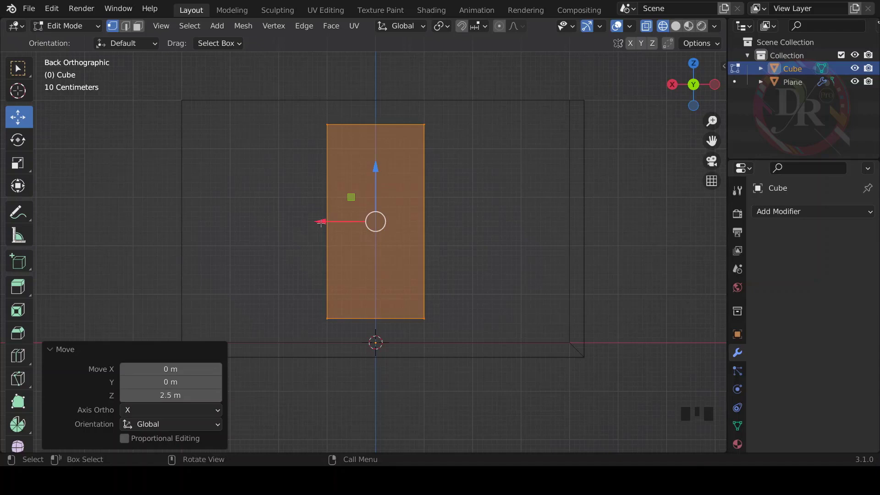
{"action": "left_click", "coordinate": [321, 222]}
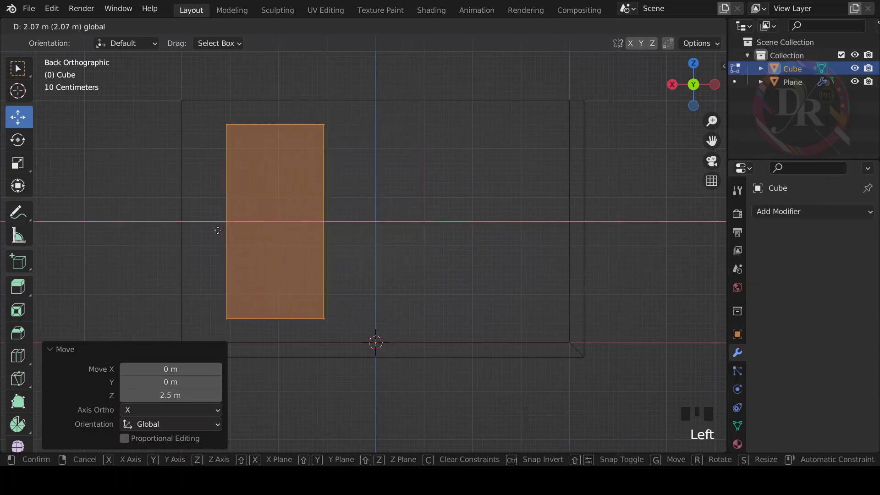
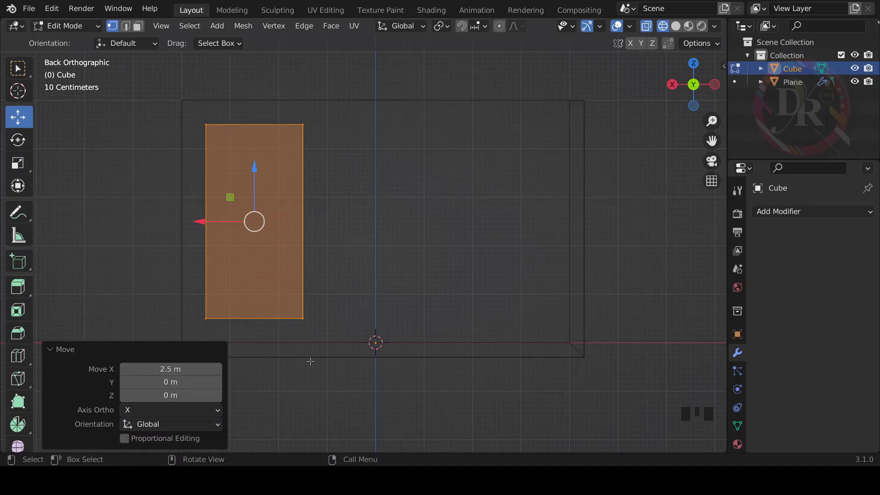
Shift the slab 2.5 m along X, then push it 4.4 m along Y into the side wall.
{"action": "left_click", "coordinate": [681, 28]}
{"action": "left_click_drag", "start_coordinate": [457, 279], "coordinate": [531, 292]}
{"action": "scroll", "scroll_direction": "down", "scroll_amount": 3}
{"action": "left_click_drag", "start_coordinate": [519, 292], "coordinate": [342, 240]}
{"action": "left_click", "coordinate": [343, 239]}
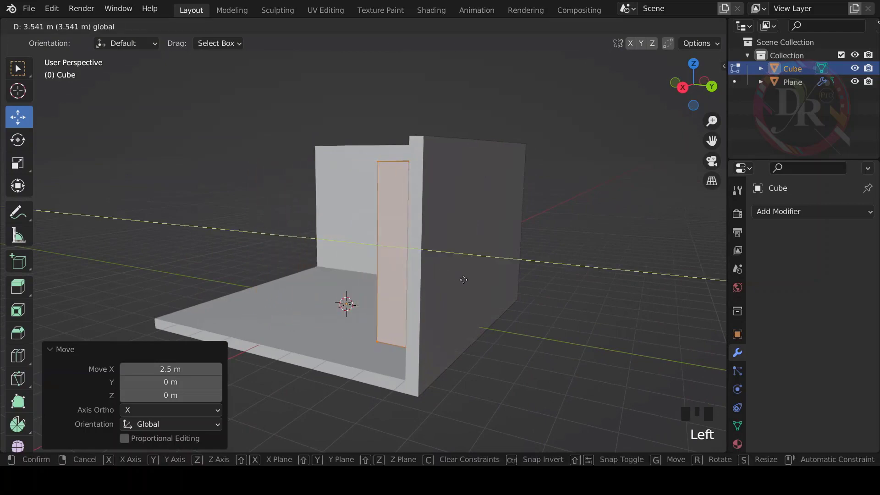
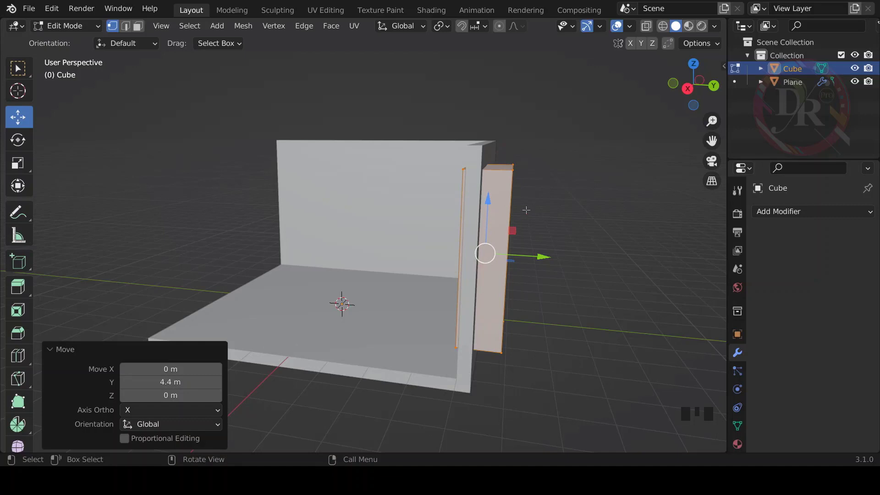
Return to Object Mode and orbit to face the side wall where the slab is embedded.
{"action": "key", "text": "w"}
{"action": "key", "text": "Tab"}
{"action": "scroll", "scroll_direction": "down", "scroll_amount": 3}
{"action": "left_click_drag", "start_coordinate": [520, 218], "coordinate": [593, 239]}
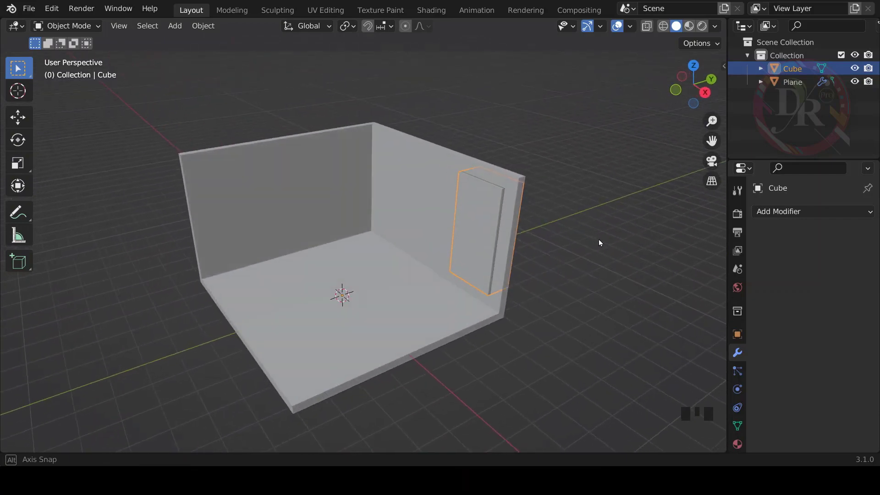
{"action": "scroll", "scroll_direction": "up", "scroll_amount": 3}
{"action": "left_click_drag", "start_coordinate": [591, 270], "coordinate": [595, 254]}
{"action": "scroll", "scroll_direction": "up", "scroll_amount": 3}
{"action": "scroll", "scroll_direction": "down", "scroll_amount": 3}
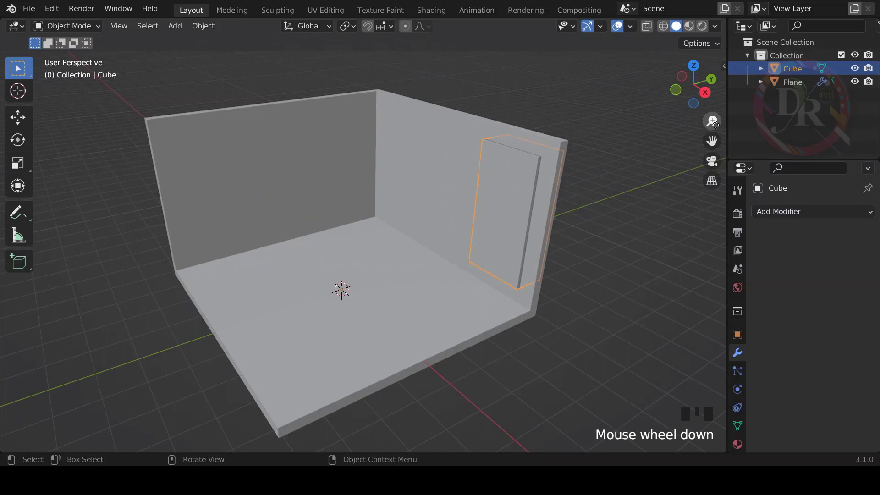
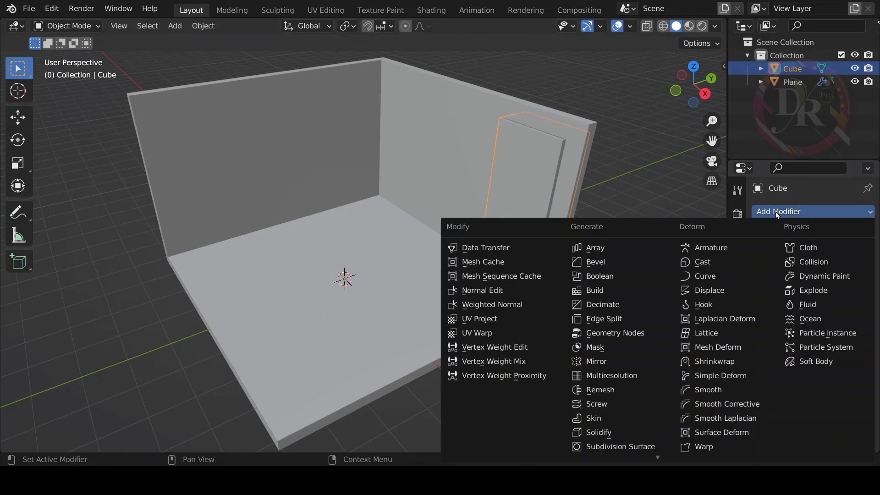
Give the slab an Array modifier with Relative Offset X -1.25 and Count 3, then select the walls.
{"action": "left_click", "coordinate": [602, 250]}
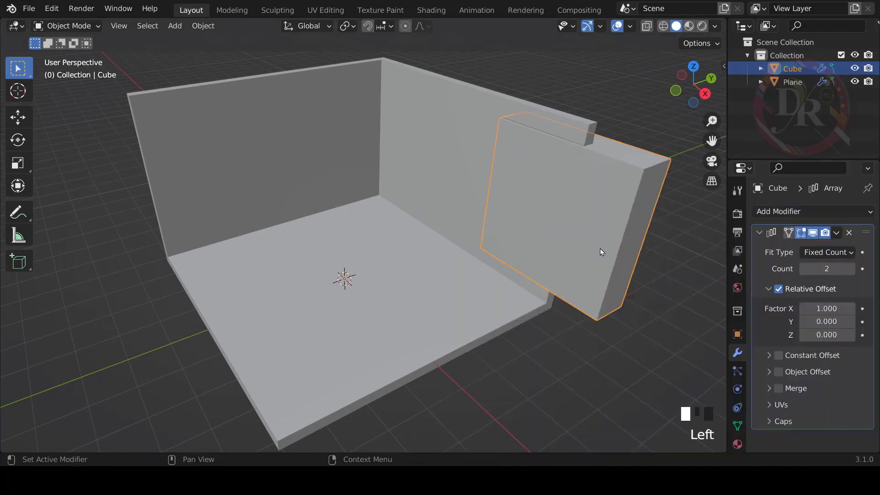
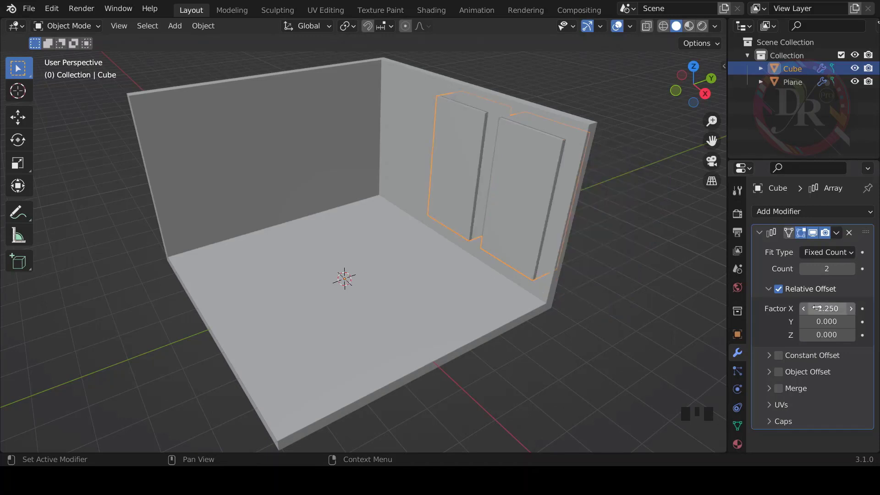
{"action": "left_click", "coordinate": [852, 275]}
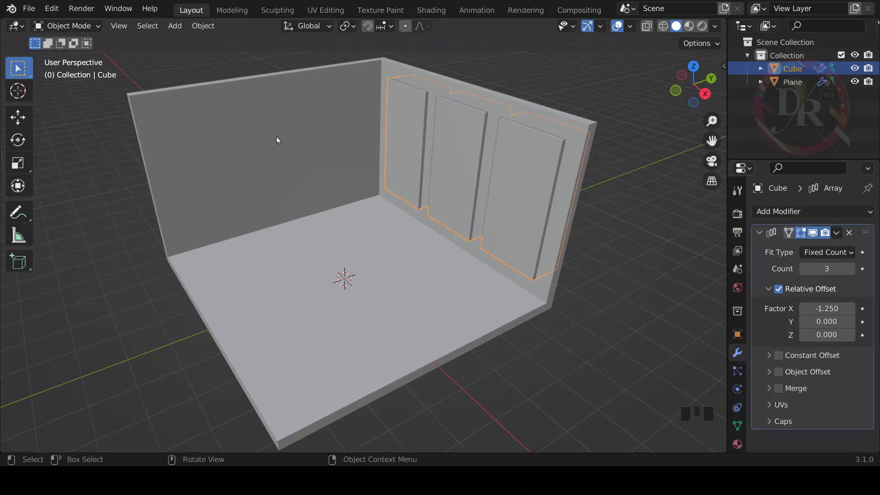
{"action": "left_click", "coordinate": [270, 126]}
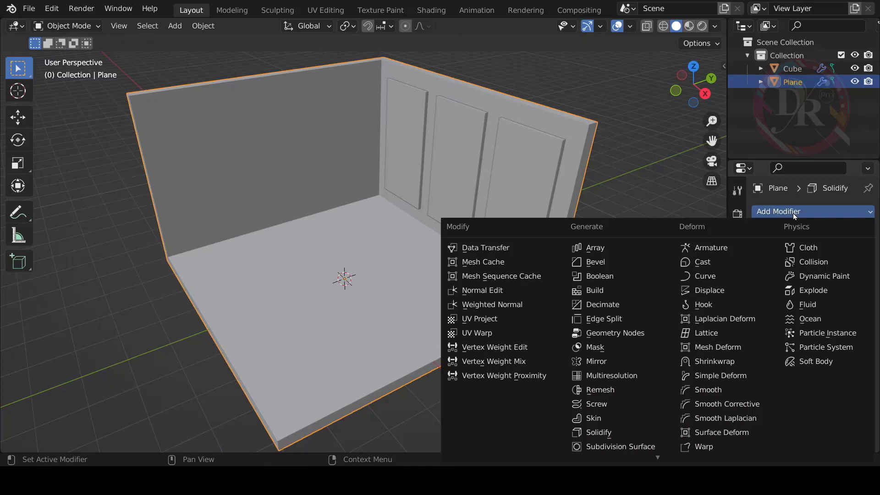
Add a Boolean Difference modifier on the walls with the Cube as object, and hide the Cube.
{"action": "left_click", "coordinate": [612, 281]}
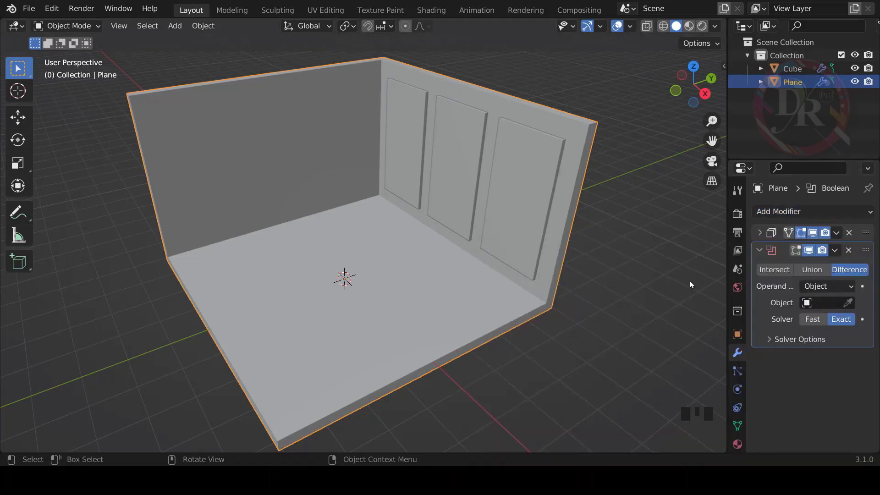
{"action": "left_click_drag", "start_coordinate": [650, 262], "coordinate": [853, 306]}
{"action": "left_click", "coordinate": [853, 305]}
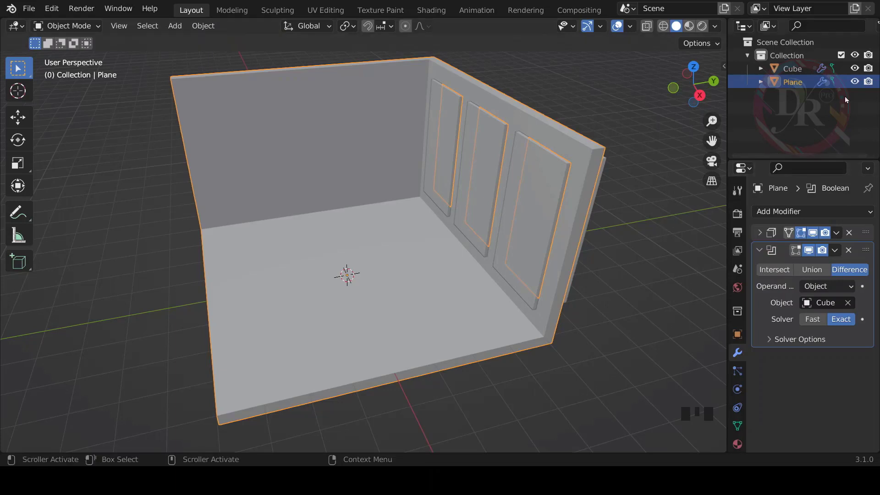
{"action": "left_click", "coordinate": [858, 85]}
{"action": "left_click", "coordinate": [859, 86]}
{"action": "left_click", "coordinate": [856, 73]}
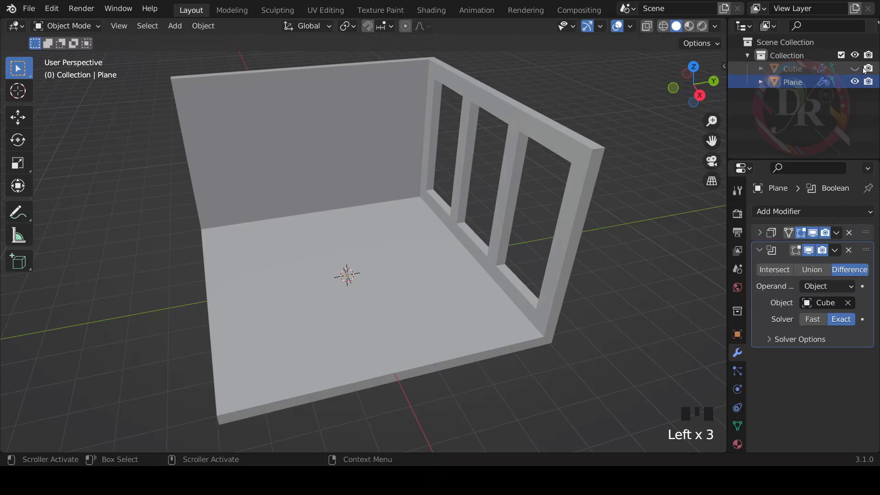
{"action": "left_click", "coordinate": [868, 70]}
Orbit around the room to inspect the three window openings cut into the side wall.
{"action": "left_click", "coordinate": [762, 254]}
{"action": "scroll", "scroll_direction": "down", "scroll_amount": 3}
{"action": "left_click_drag", "start_coordinate": [568, 281], "coordinate": [349, 292]}
{"action": "left_click", "coordinate": [348, 291]}
{"action": "scroll", "scroll_direction": "up", "scroll_amount": 3}
{"action": "left_click_drag", "start_coordinate": [495, 294], "coordinate": [559, 295]}
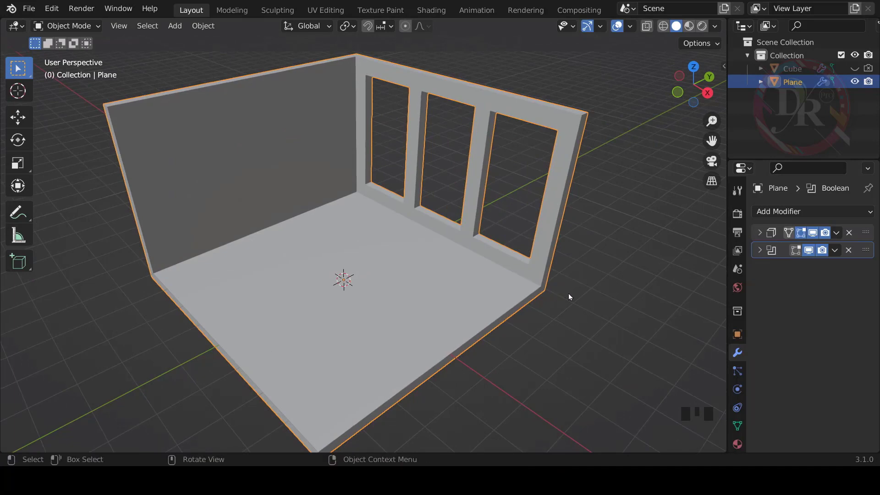
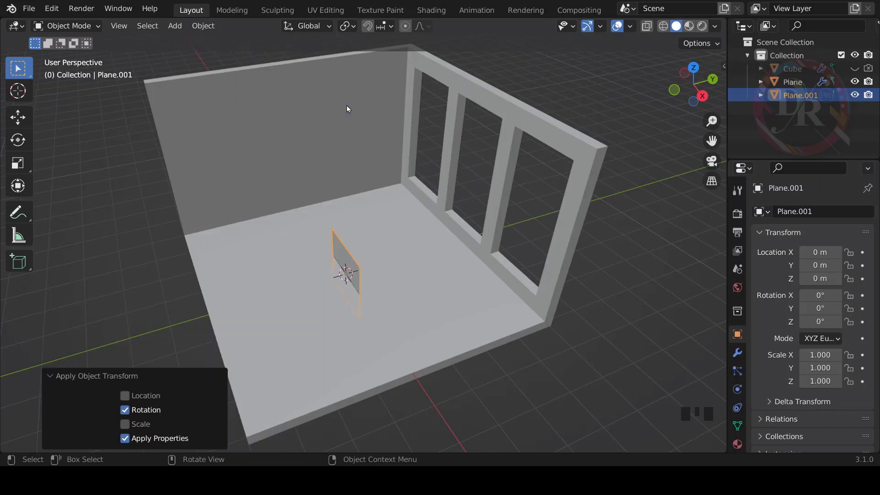
Add an upright plane Plane.001 at the room centre as window glass, undoing a stray enlargement.
{"action": "left_click_drag", "start_coordinate": [95, 29], "coordinate": [92, 152]}
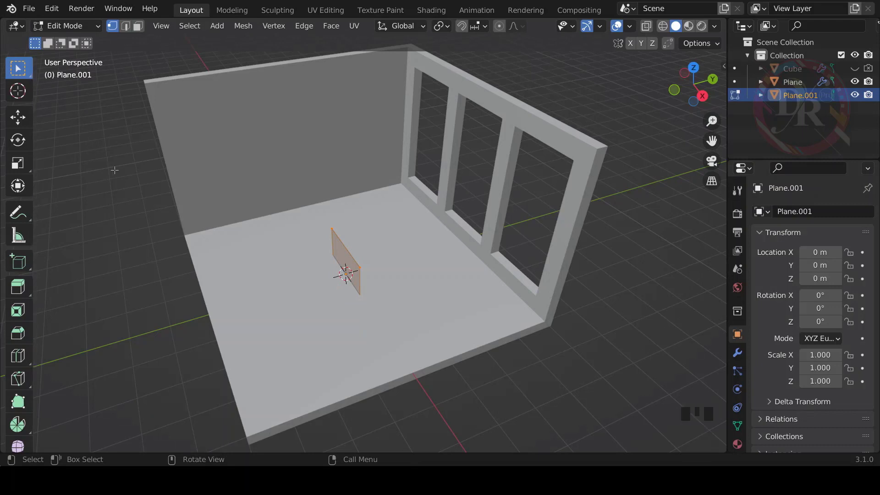
{"action": "left_click_drag", "start_coordinate": [385, 207], "coordinate": [350, 195]}
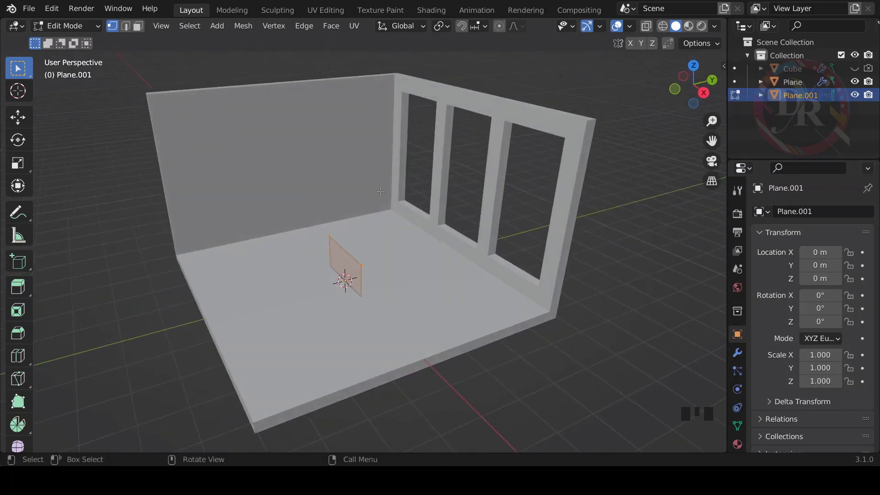
{"action": "left_click_drag", "start_coordinate": [25, 168], "coordinate": [391, 235]}
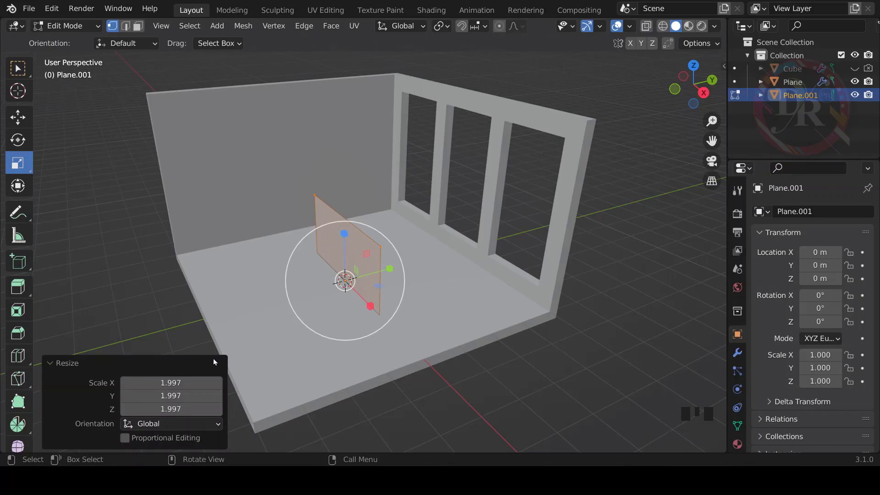
{"action": "key", "text": "ctrl+z"}
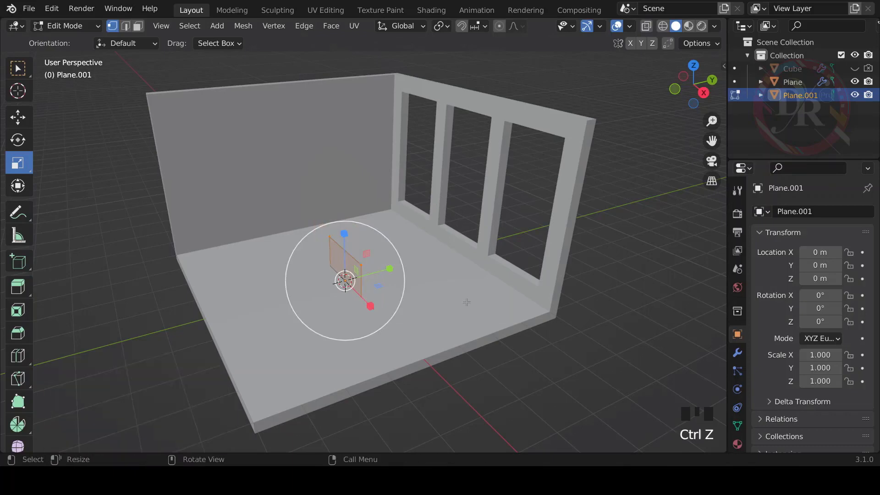
{"action": "left_click_drag", "start_coordinate": [482, 304], "coordinate": [388, 301]}
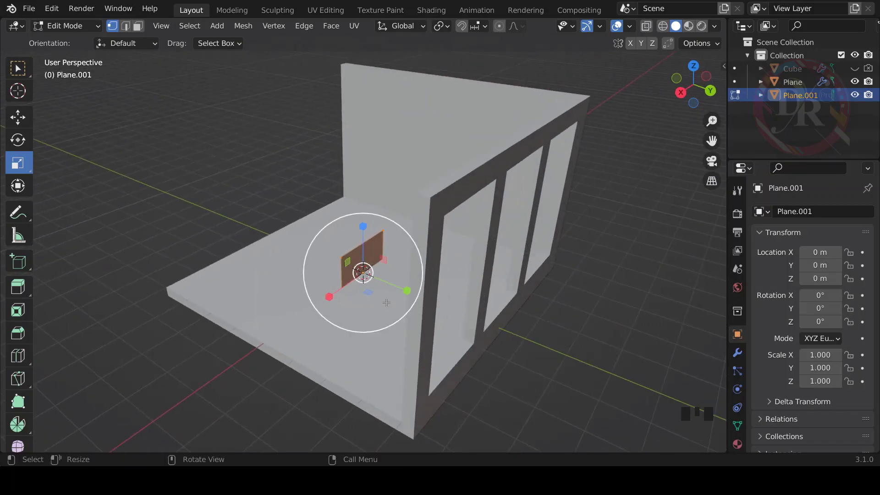
From back view, scale the glass plane to Z 2.1 and X 3.6 and raise it into the three openings.
{"action": "left_click", "coordinate": [711, 98]}
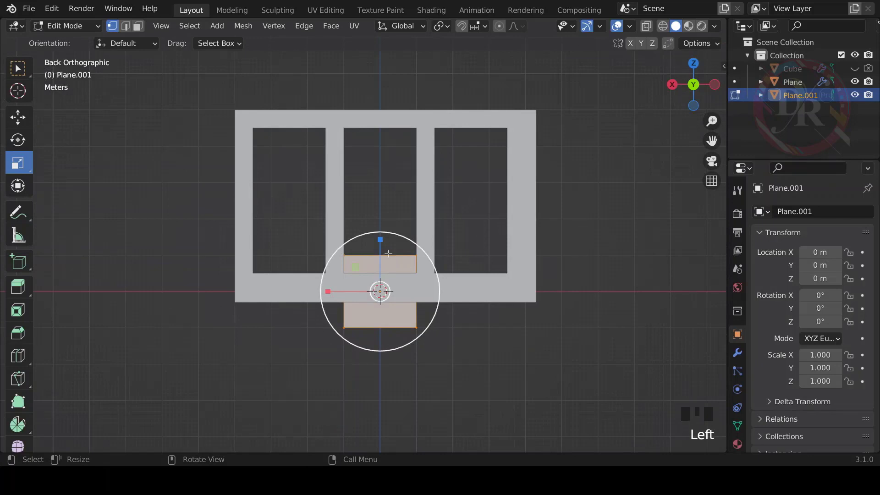
{"action": "left_click", "coordinate": [379, 238]}
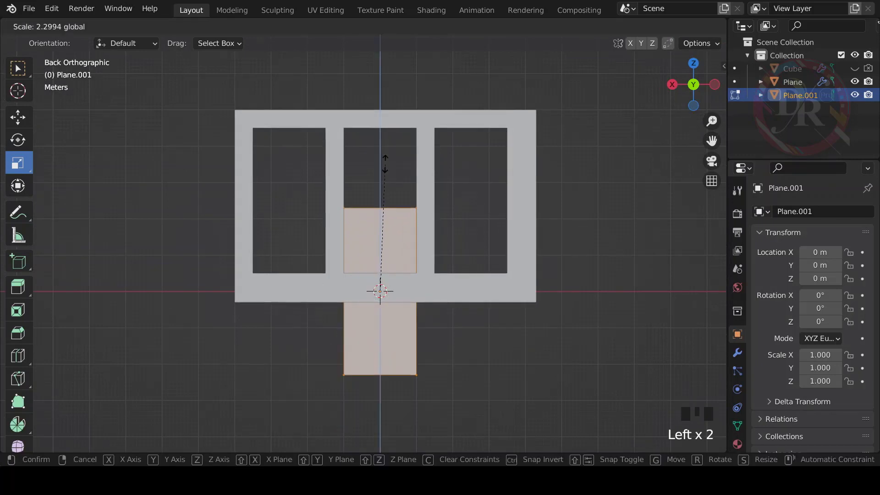
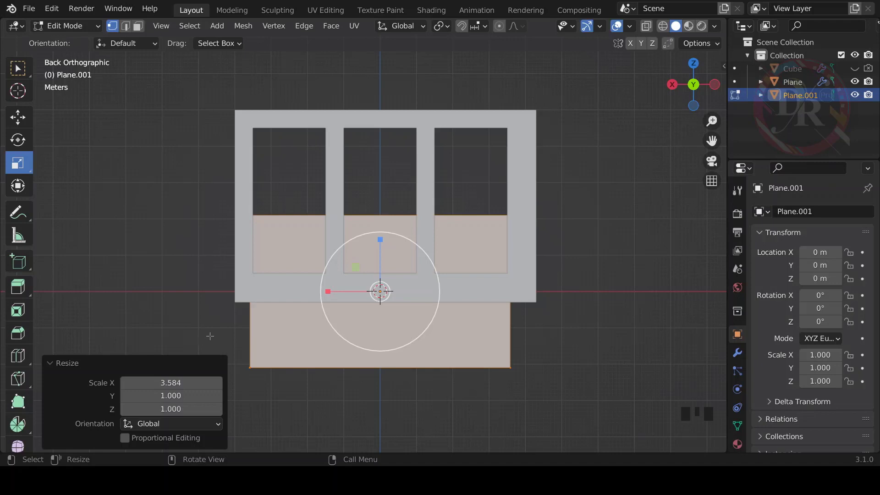
{"action": "key", "text": "ctrl+z"}
{"action": "key", "text": "ctrl+z"}
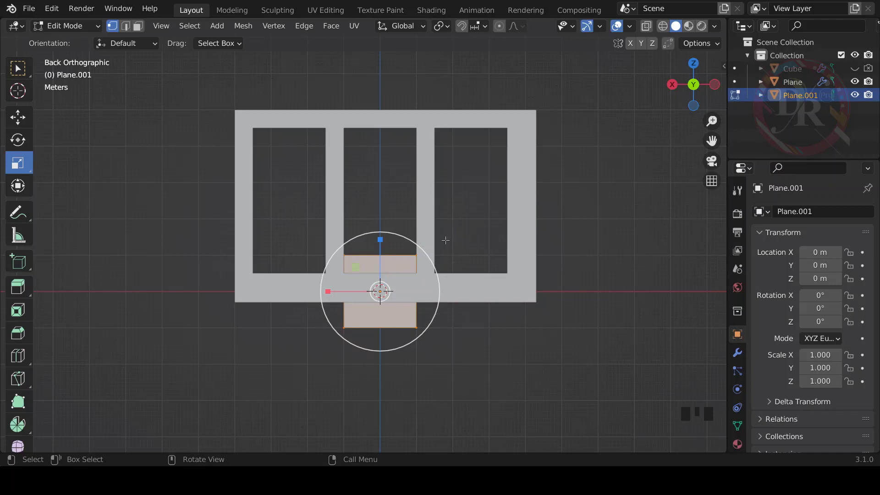
{"action": "left_click", "coordinate": [380, 238]}
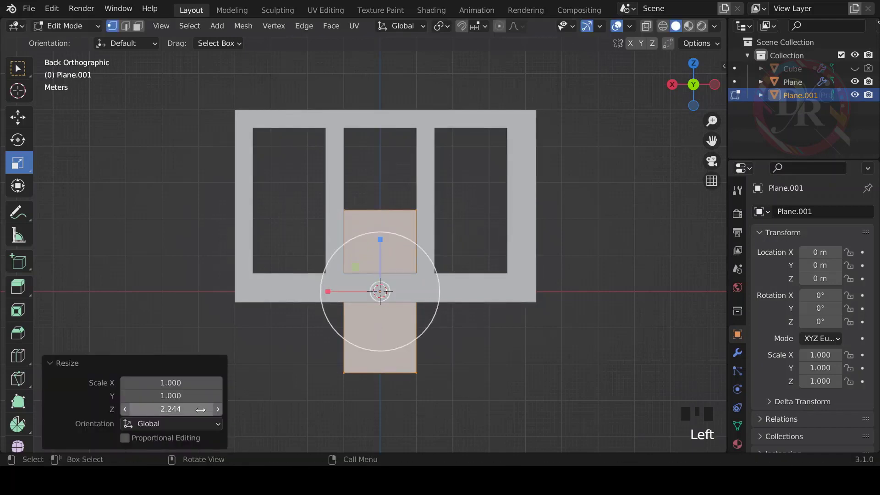
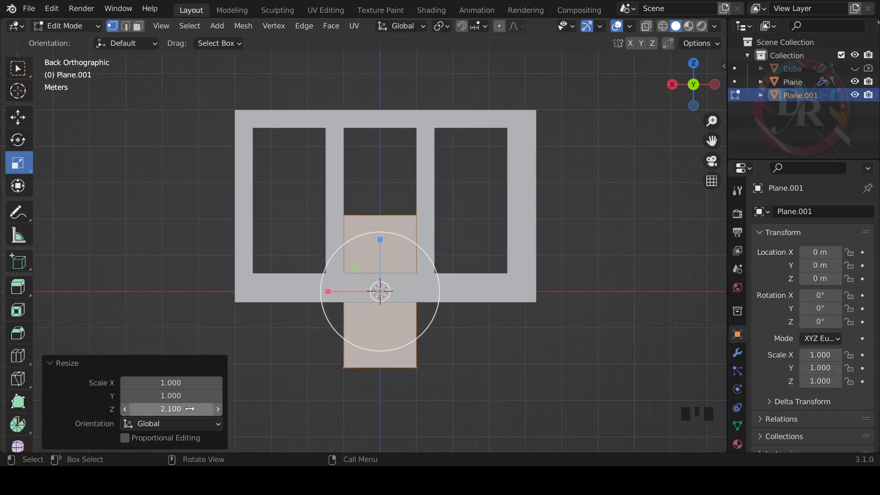
{"action": "left_click", "coordinate": [328, 290]}
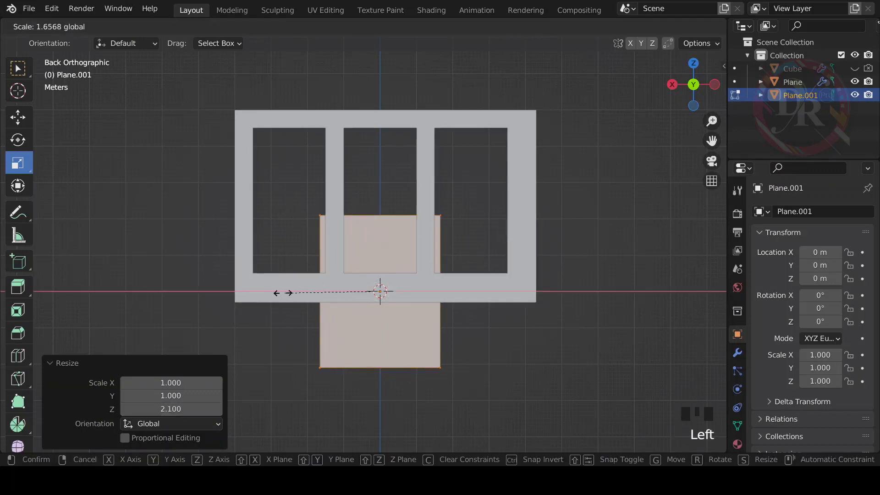
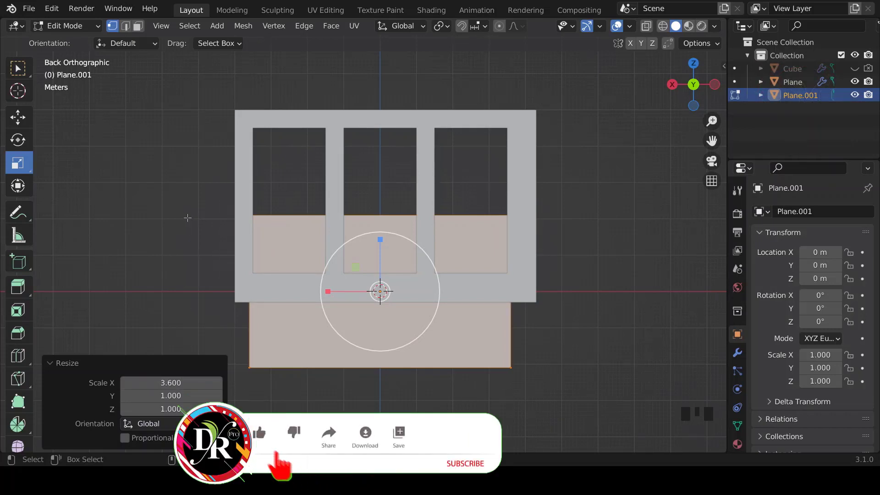
{"action": "left_click_drag", "start_coordinate": [16, 122], "coordinate": [382, 234]}
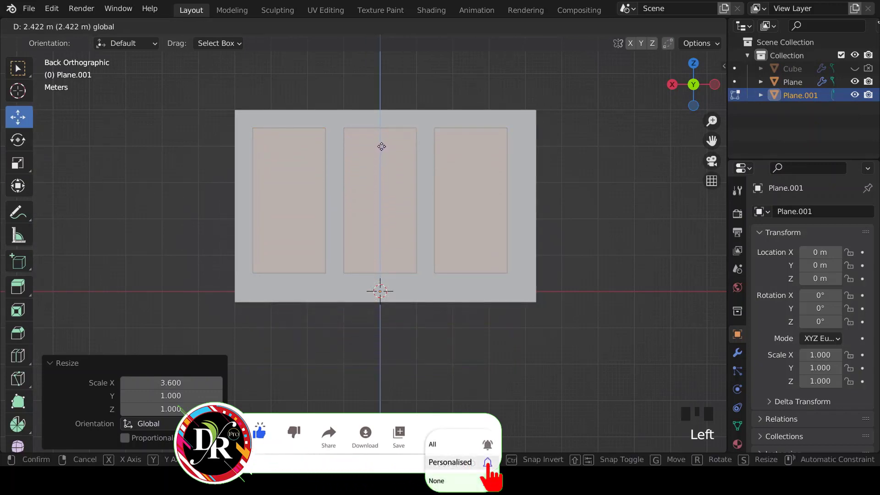